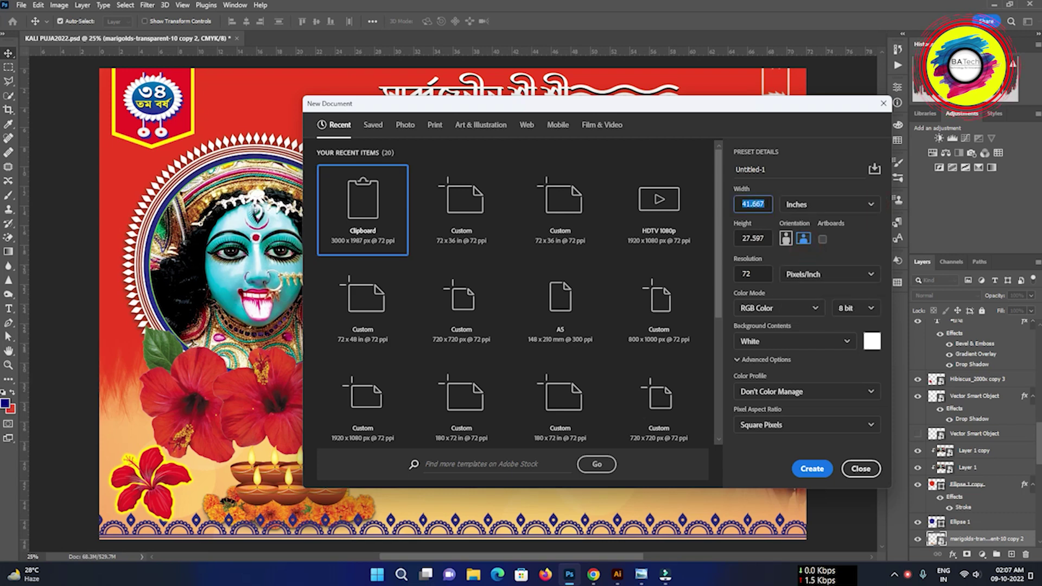
- Create a new 72 × 48 inch document named 'KALI PUJA 2022'
type("72")
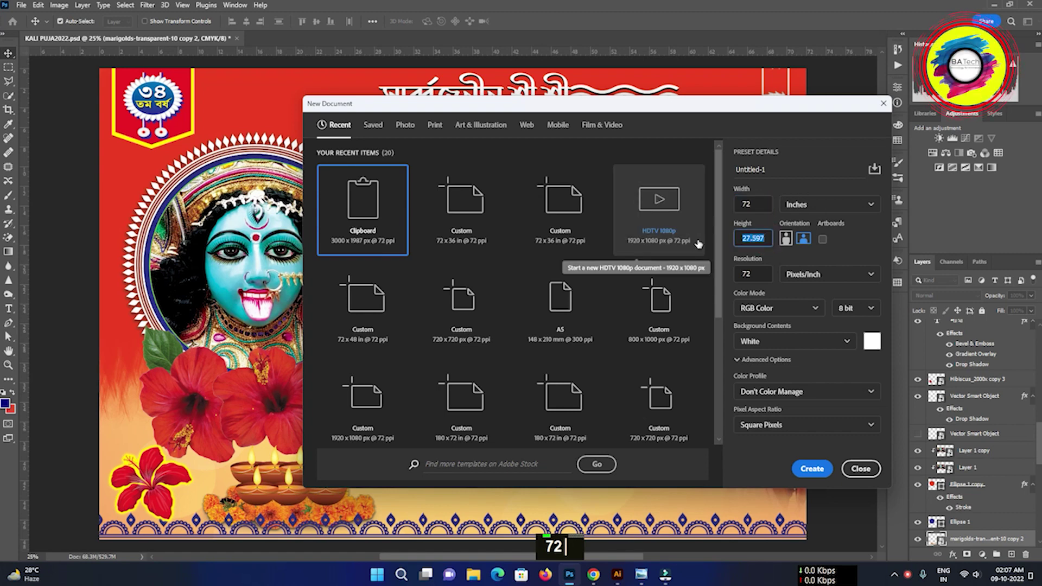
type("8")
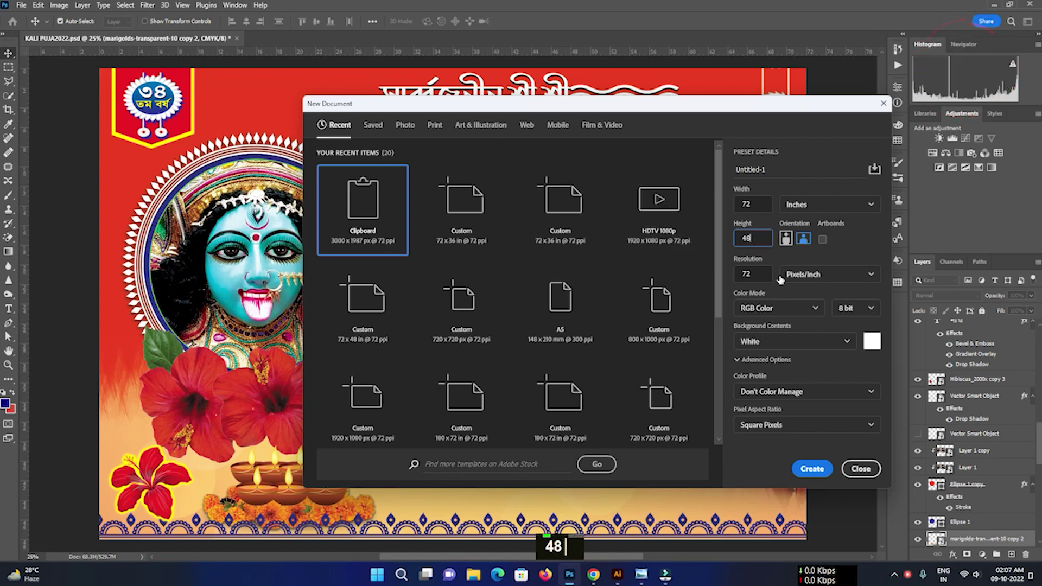
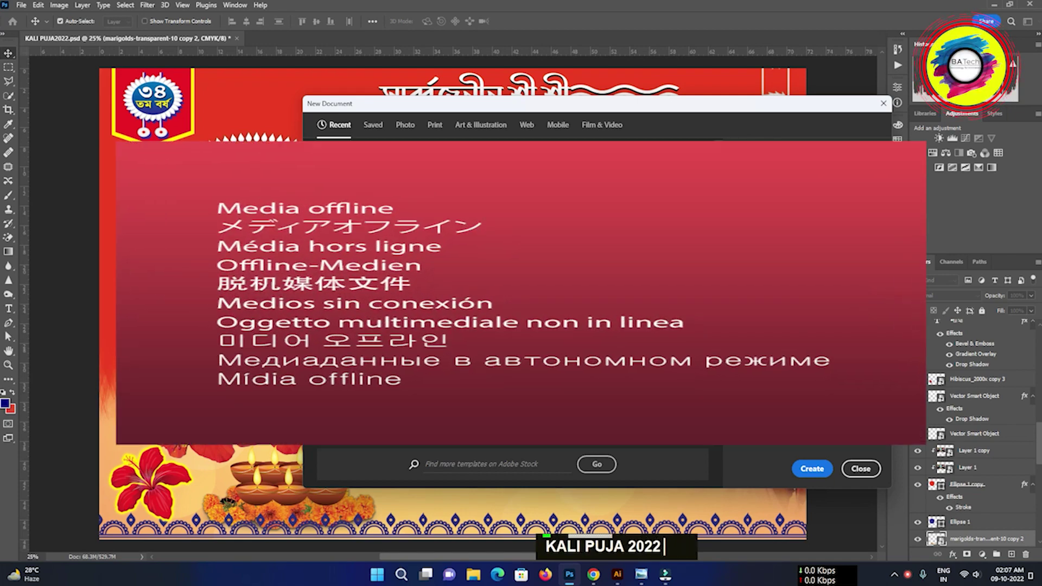
type("KALI PUJA 2022")
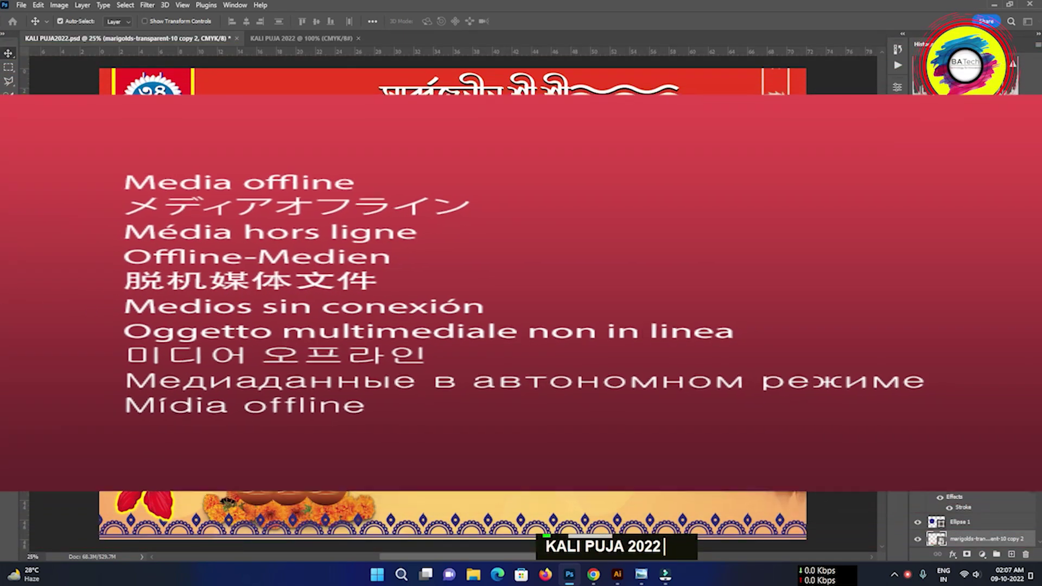
- Bring the original KALI PUJA2022.psd banner back to the front with only its background visible
type("KALI PUJA 2022")
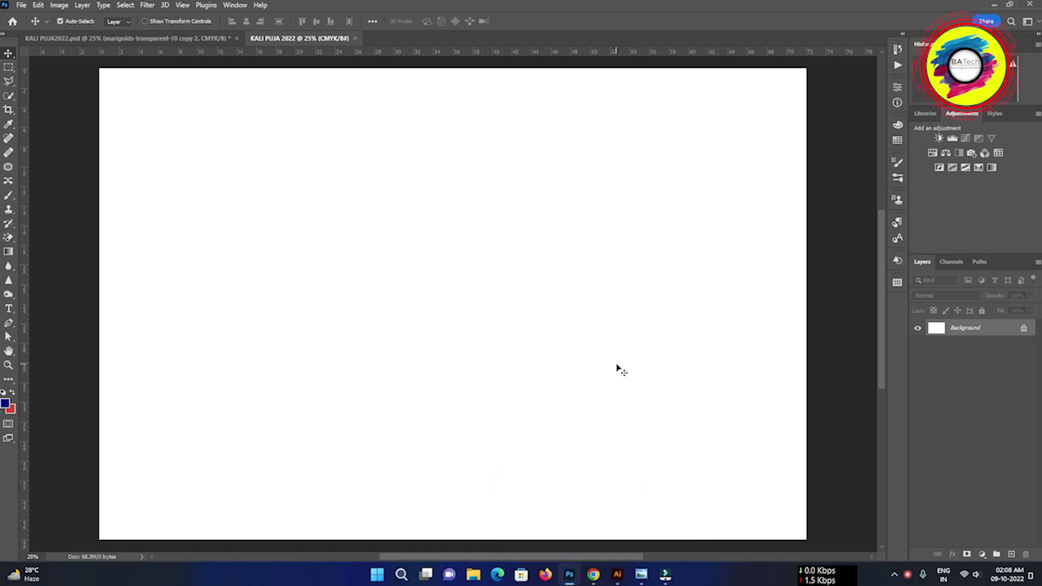
key("F10")
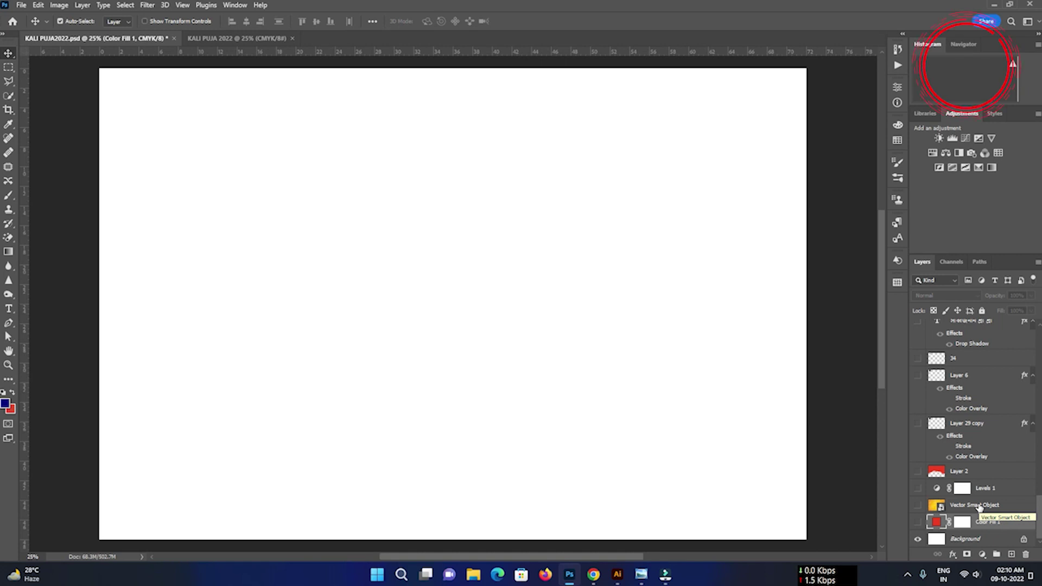
- Select the Levels 1 layer and extend the selection across the first banner layers
left_click(979, 509)
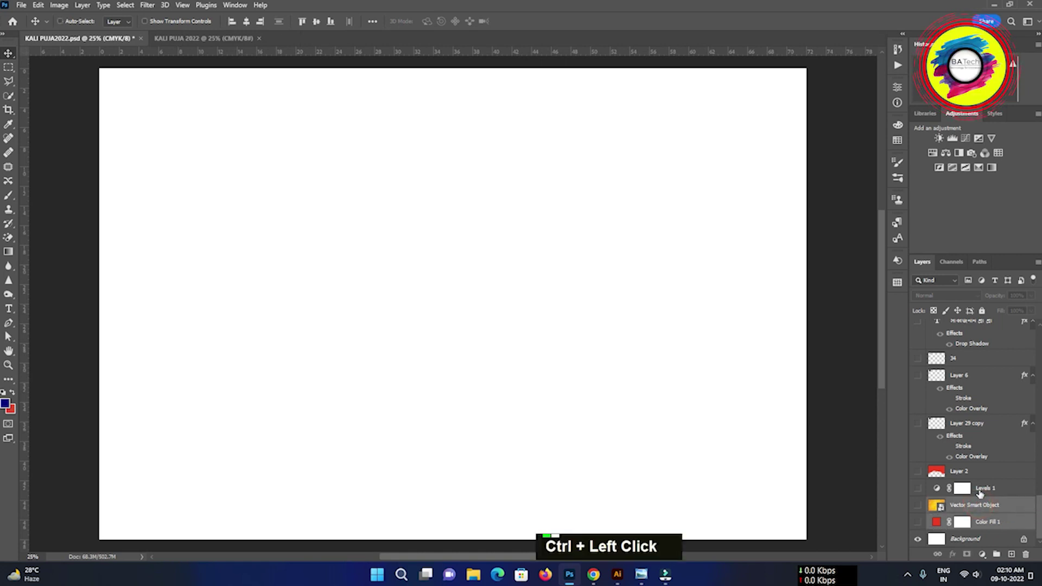
left_click(974, 482)
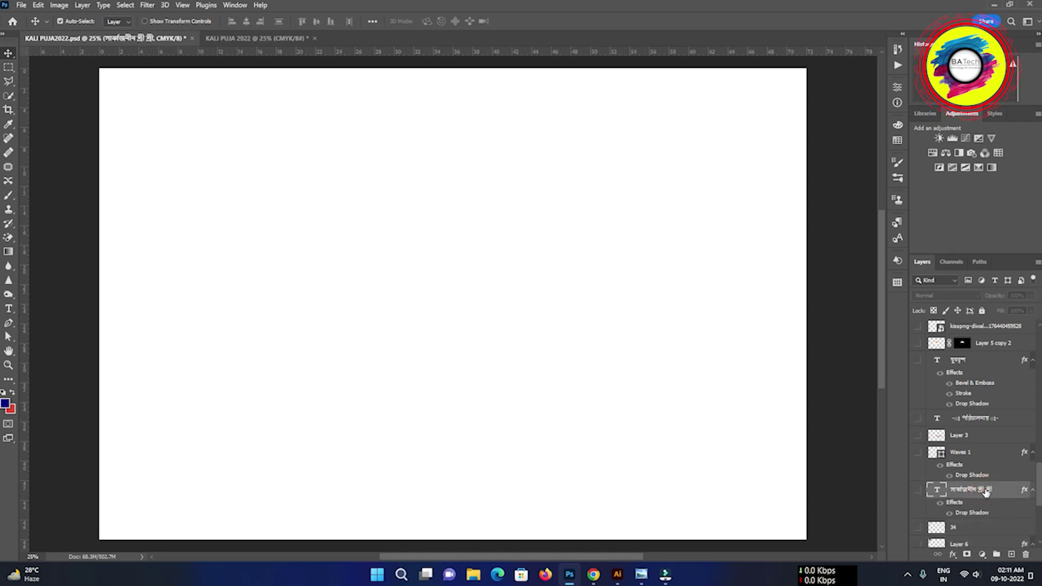
- Add the Bengali text, diya and masked image layers to the layer selection
left_click(985, 459)
left_click(982, 439)
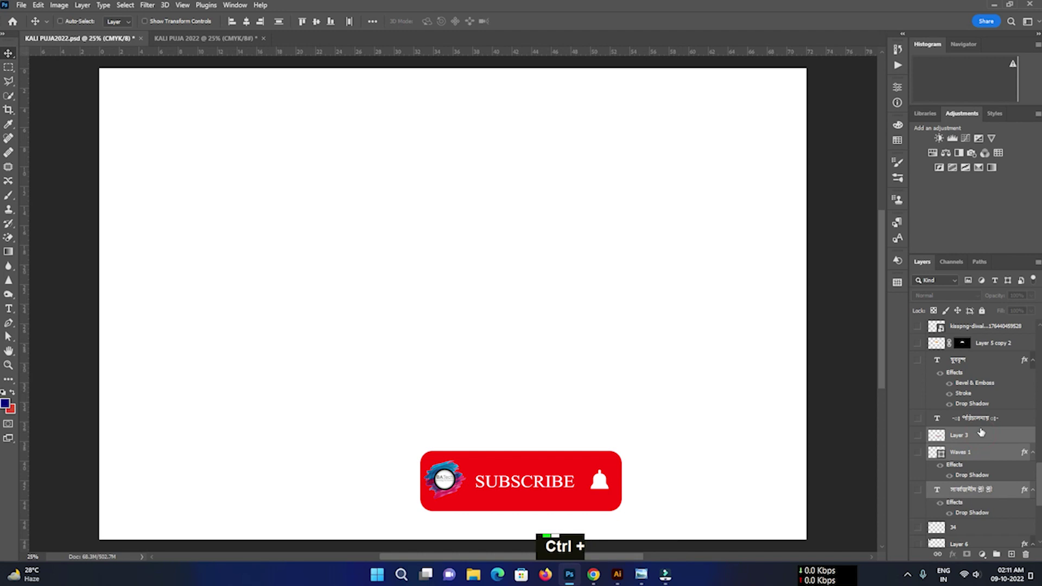
left_click(980, 426)
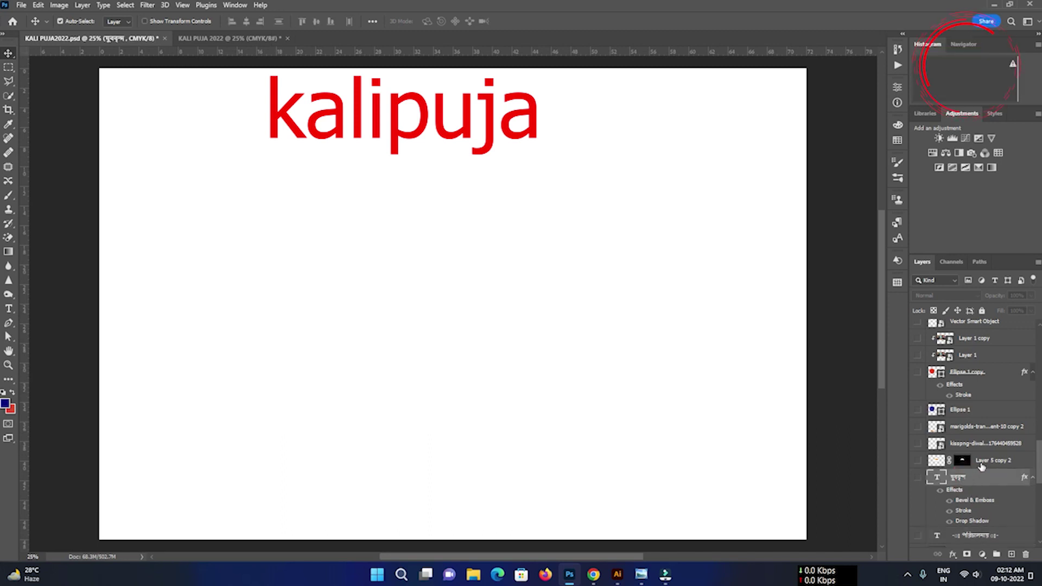
- Add marigolds, Ellipse 1 and Layer 1, then duplicate the selected layers into KALI PUJA 2022
left_click(993, 462)
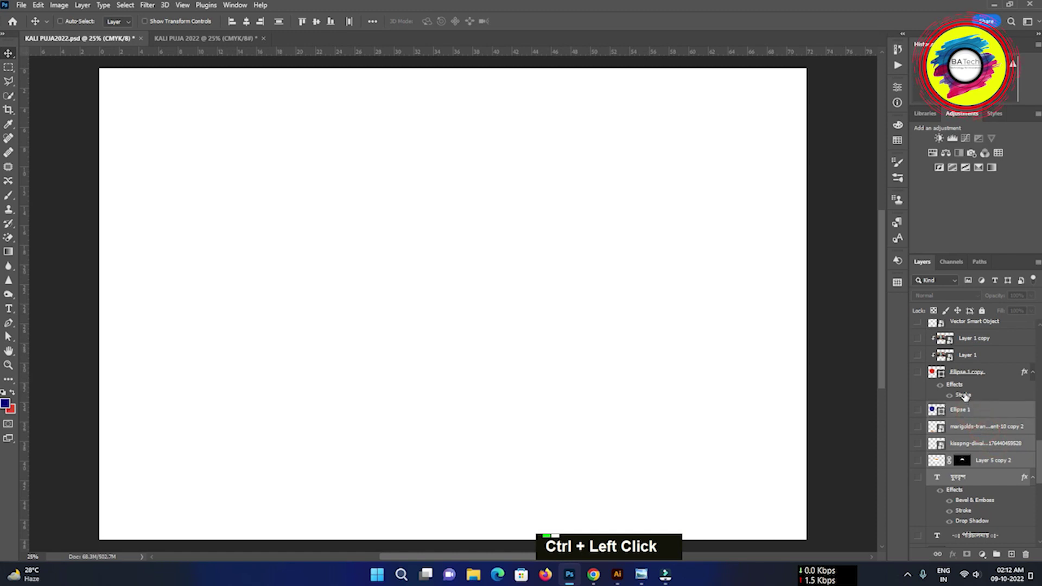
left_click(967, 378)
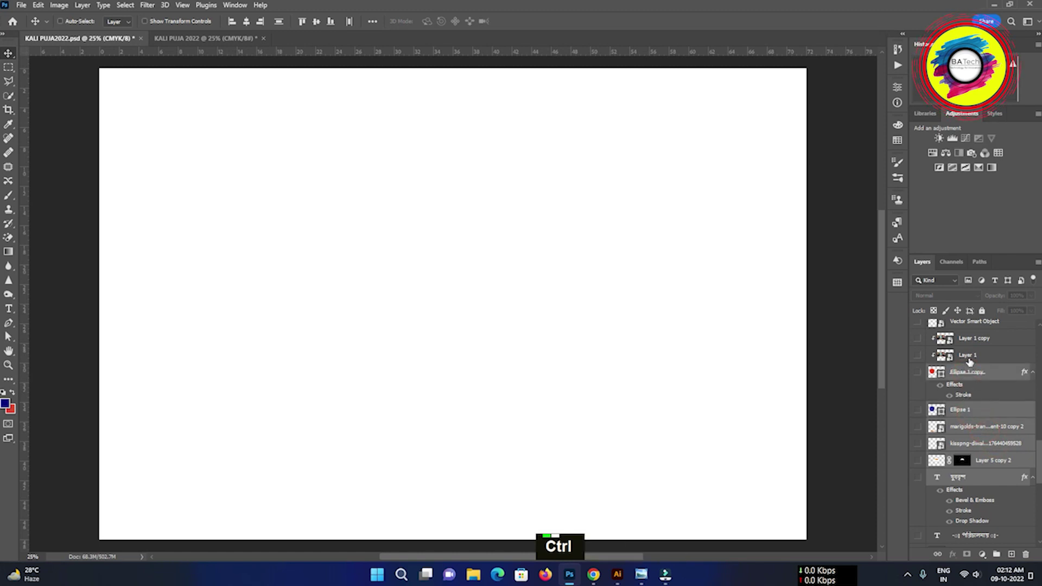
left_click(972, 359)
left_click(970, 341)
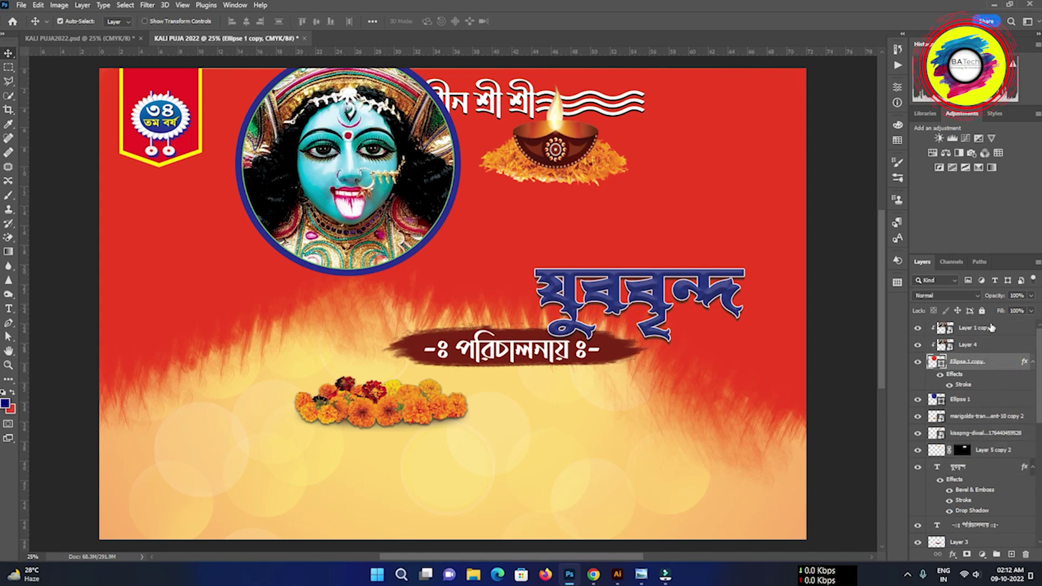
- Select Layer 1 copy and return to the original banner file for the remaining layers
left_click(992, 331)
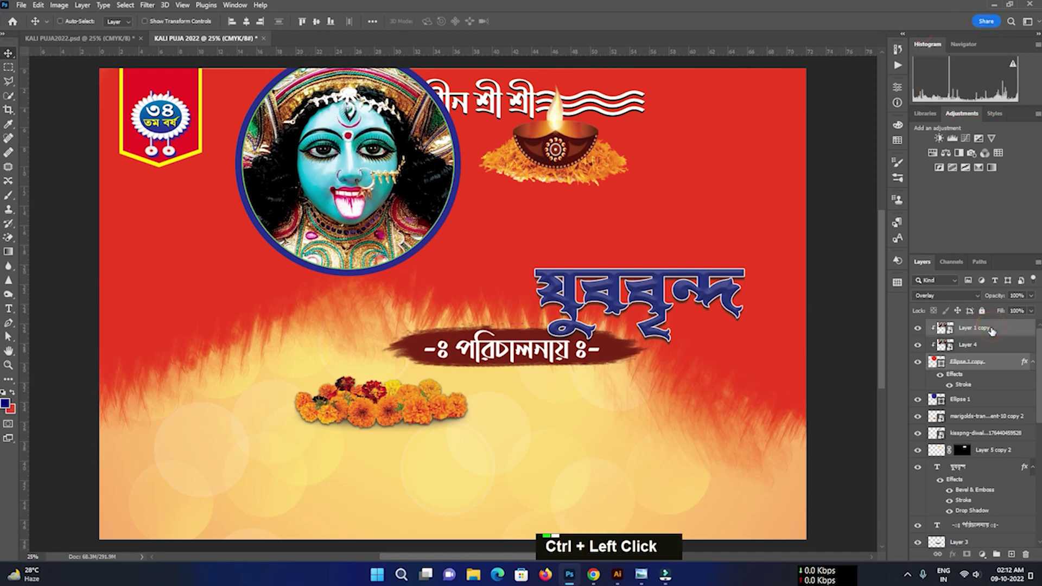
left_click(991, 351)
left_click(978, 404)
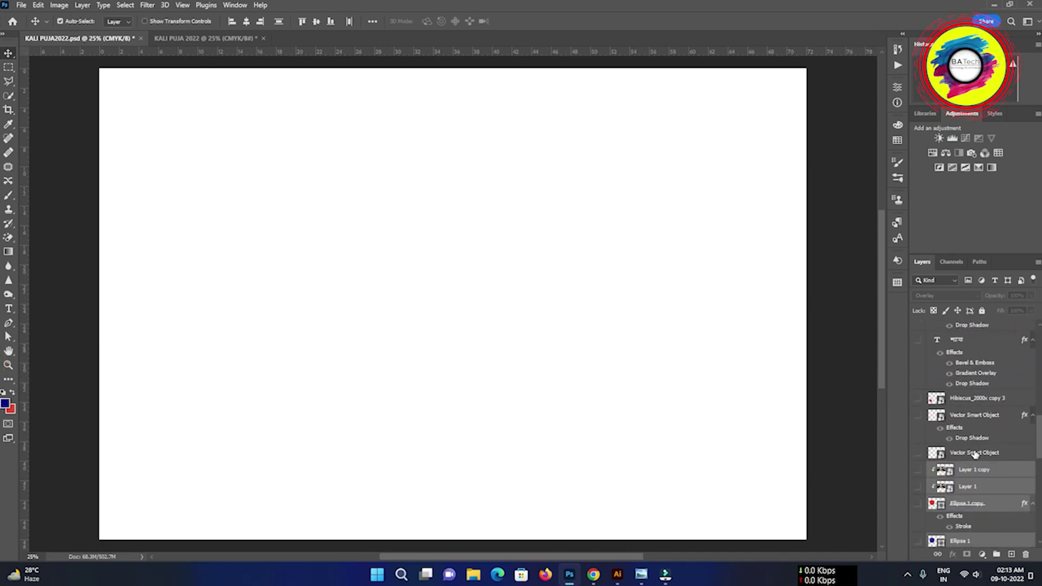
- Select the hibiscus and Vector Smart Object layers in the original banner
left_click(976, 455)
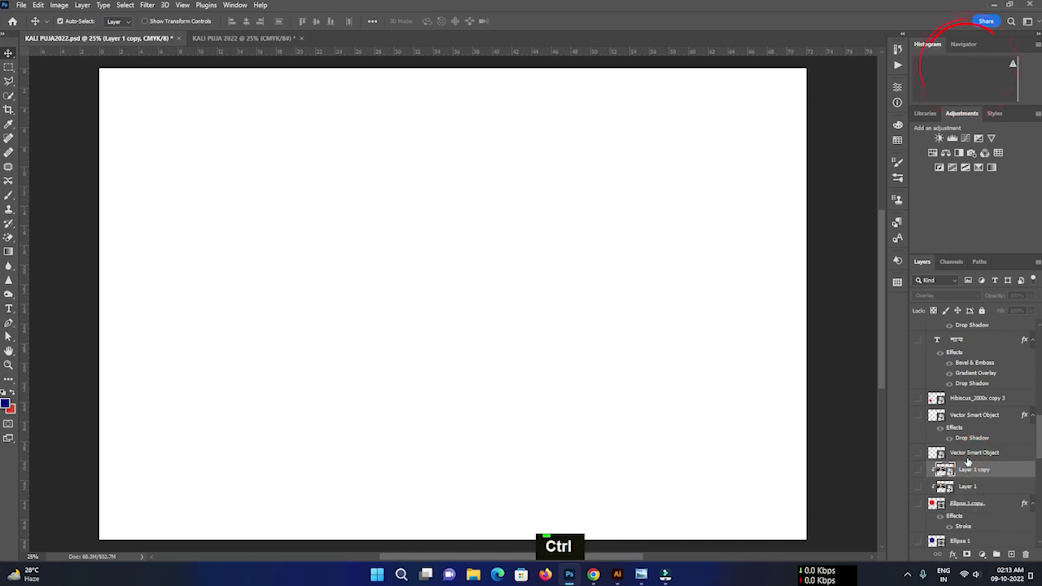